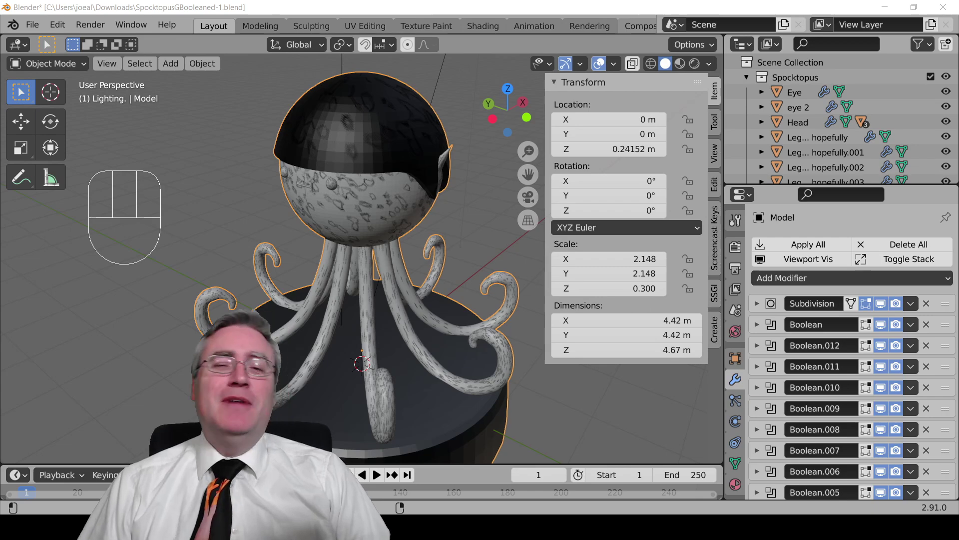
Step: Inspect the statue from several angles and select the Head object to review it
drag(360, 341, 453, 309)
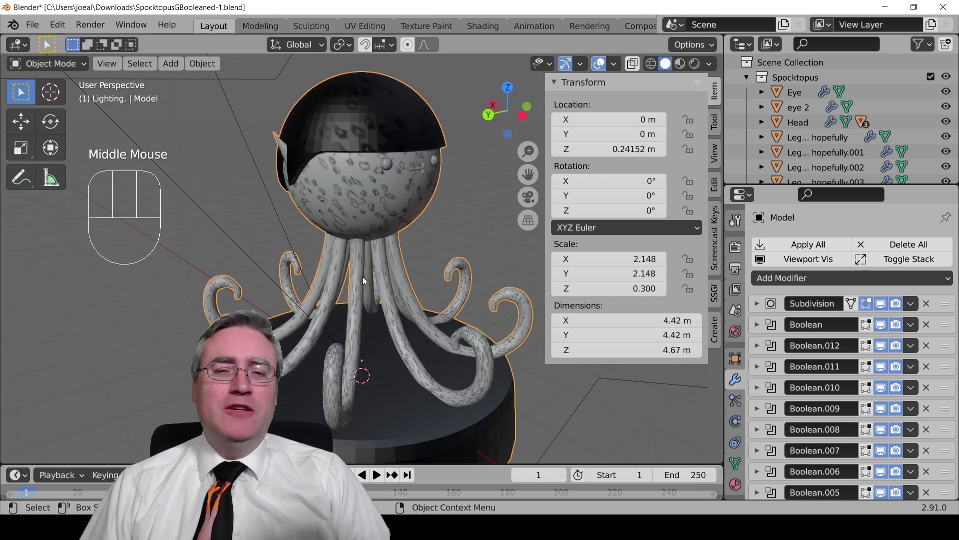
scroll(up, 3)
scroll(down, 3)
drag(428, 207, 396, 206)
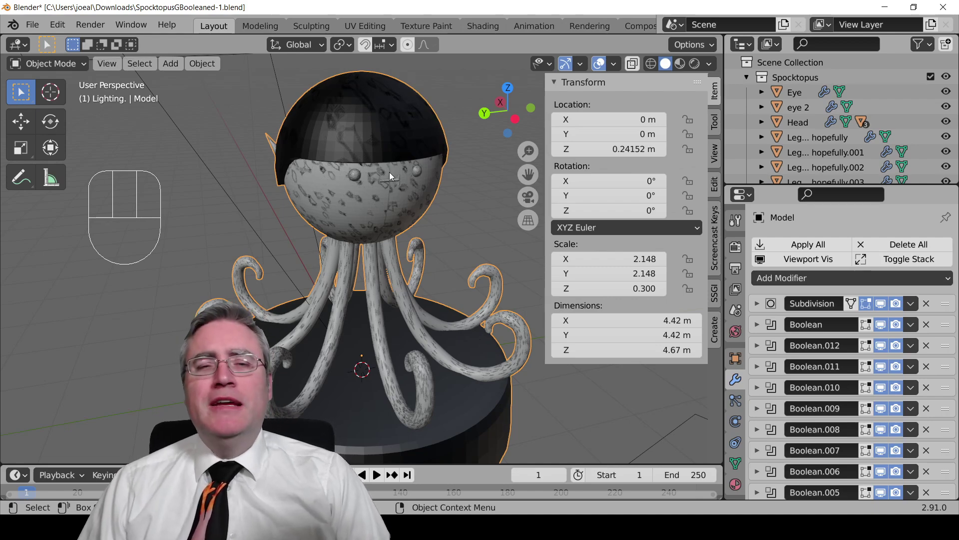
click(411, 178)
drag(473, 163, 341, 156)
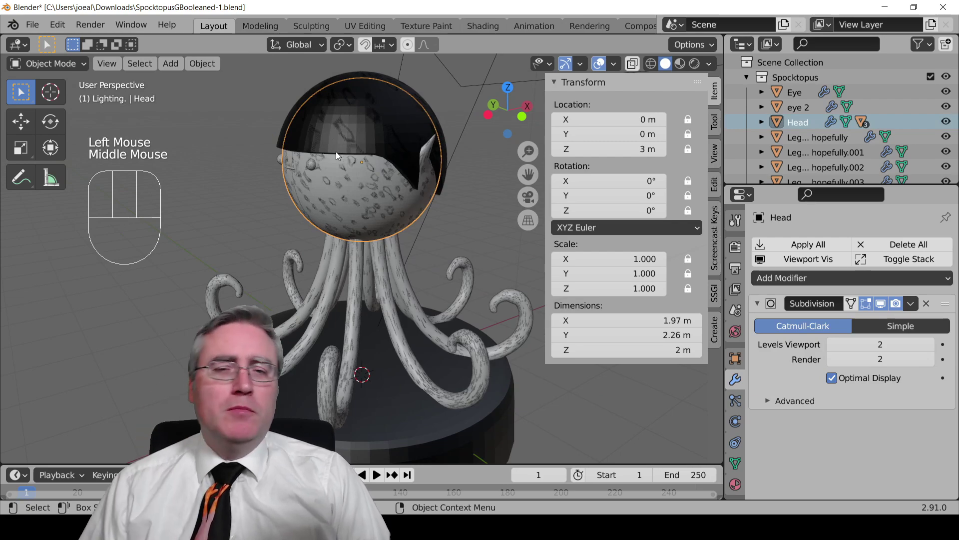
click(415, 133)
Step: Reselect the whole statue and review its Boolean modifier stack
click(314, 171)
double_click(396, 271)
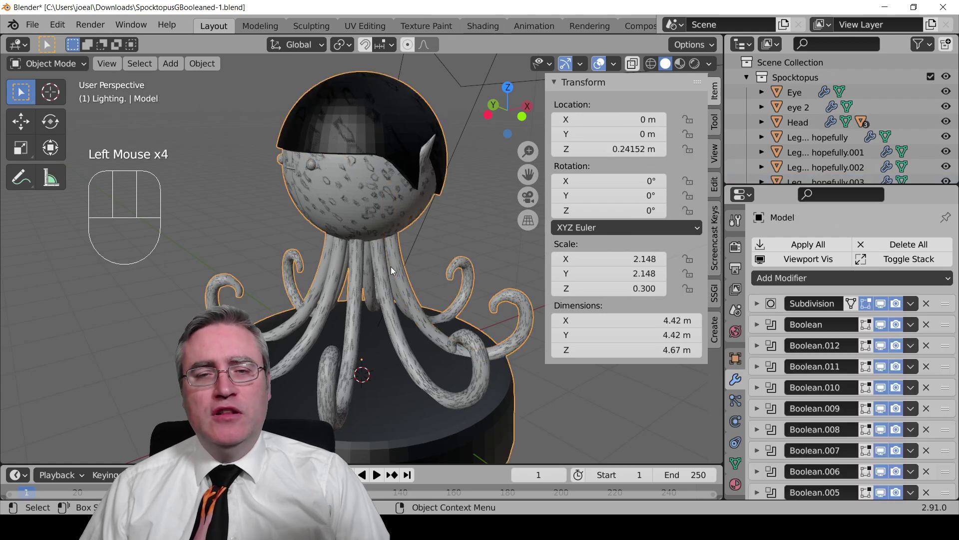
click(318, 167)
click(300, 174)
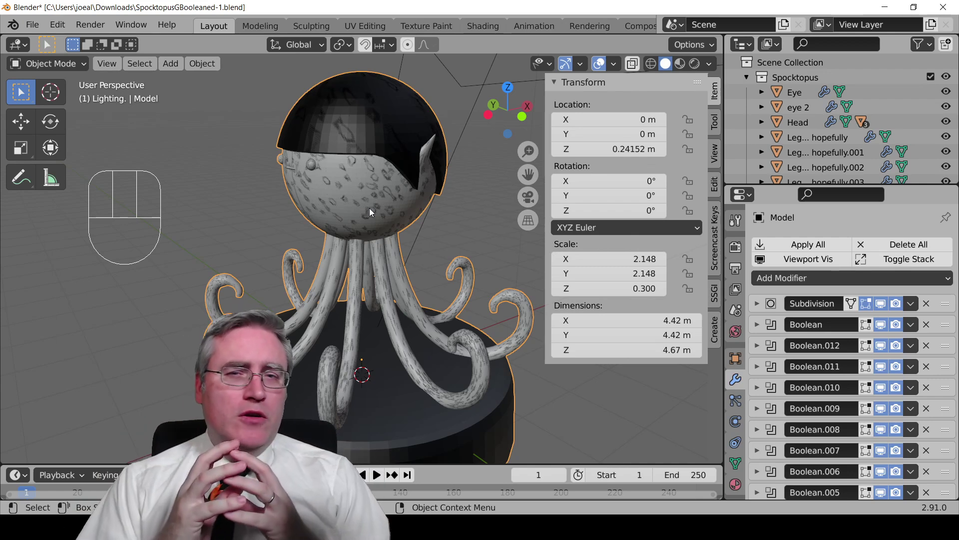
scroll(down, 3)
scroll(down, 3)
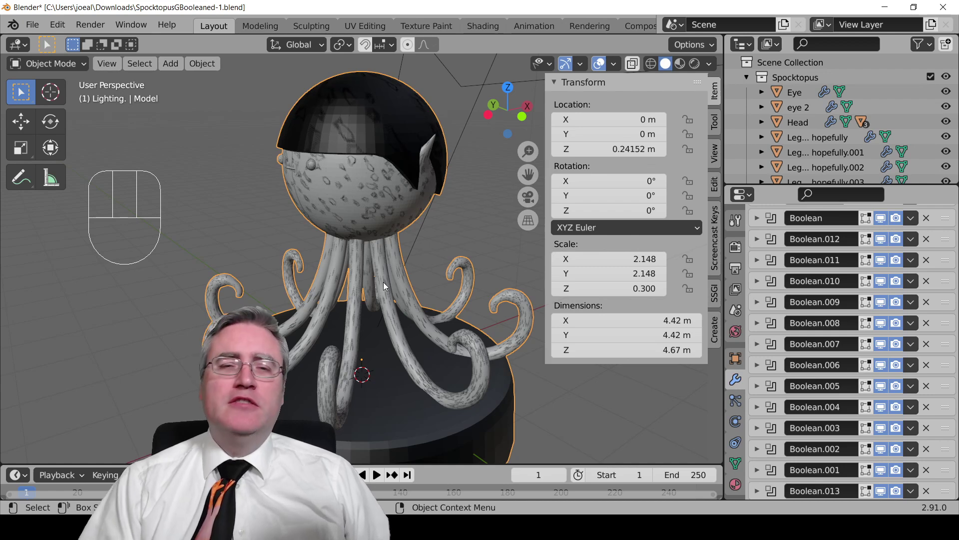
Step: Display the statue as plain grey shapes without the speckled surface texture
key(KP_Divide)
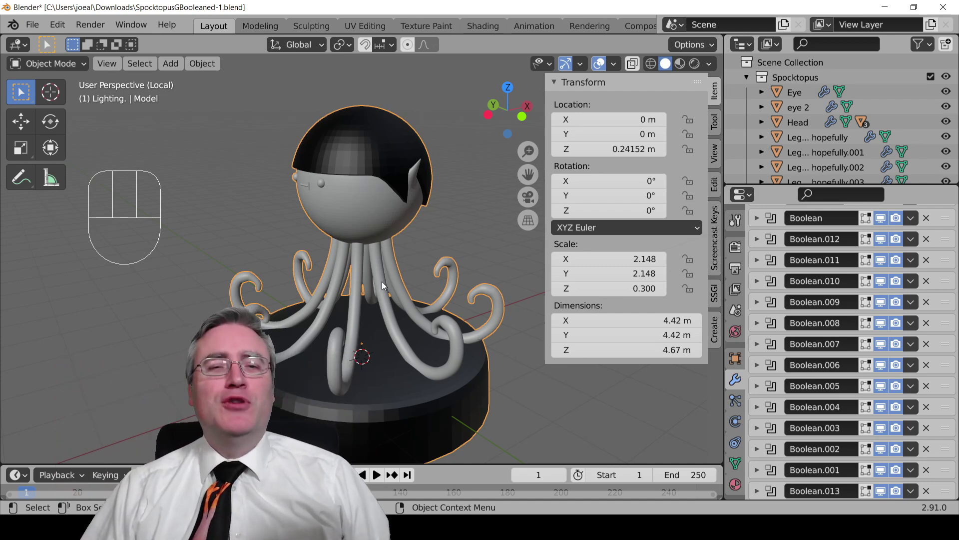
scroll(up, 3)
scroll(down, 3)
Step: Switch to wireframe display and inspect the base mesh where the tentacles meet it
key(z)
drag(346, 356, 408, 344)
drag(411, 351, 414, 253)
scroll(up, 3)
drag(516, 228, 447, 207)
drag(304, 188, 267, 190)
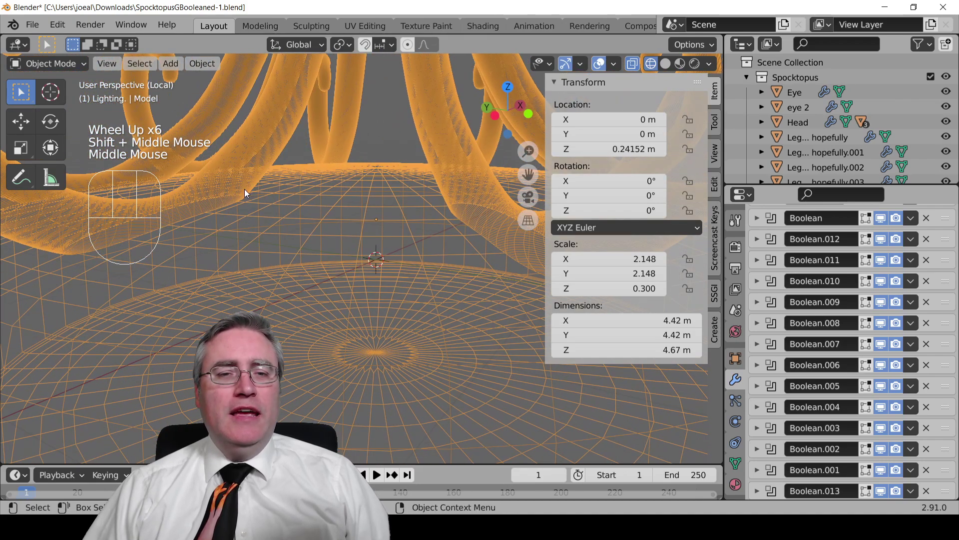
scroll(down, 3)
scroll(down, 3)
Step: Inspect the tentacle and head meshes up close, then frame the whole statue again
drag(415, 119, 418, 181)
drag(439, 173, 325, 171)
scroll(up, 3)
drag(426, 134, 385, 235)
scroll(up, 3)
drag(382, 267, 310, 278)
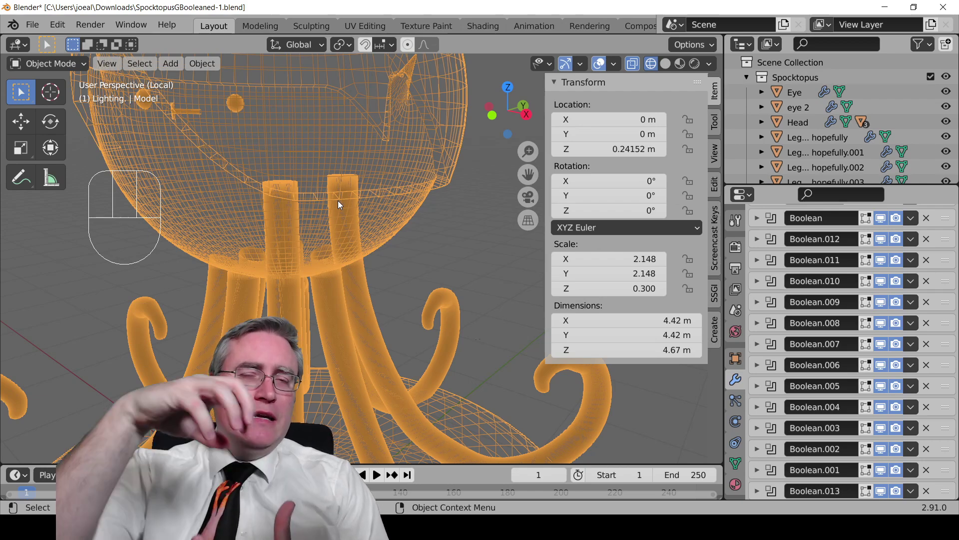
scroll(down, 3)
drag(299, 242, 448, 255)
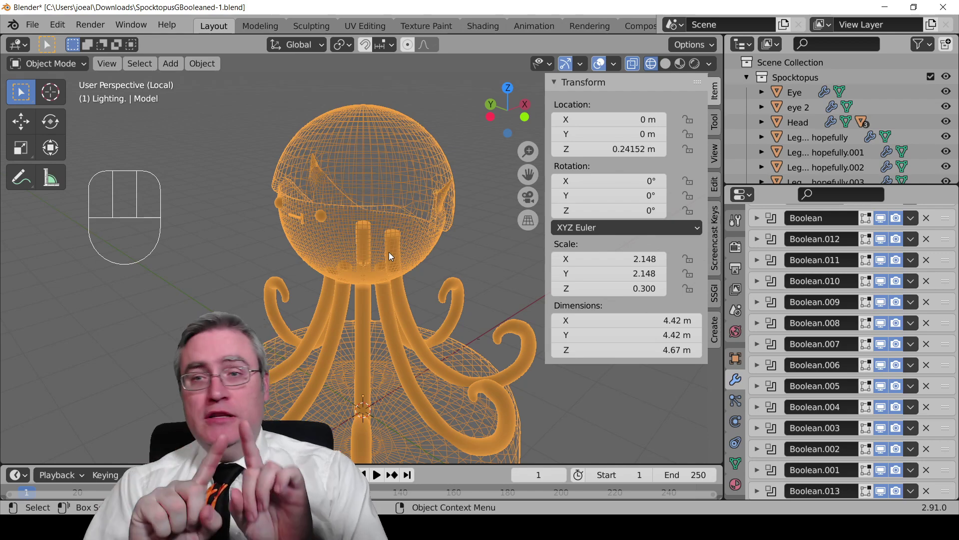
click(763, 218)
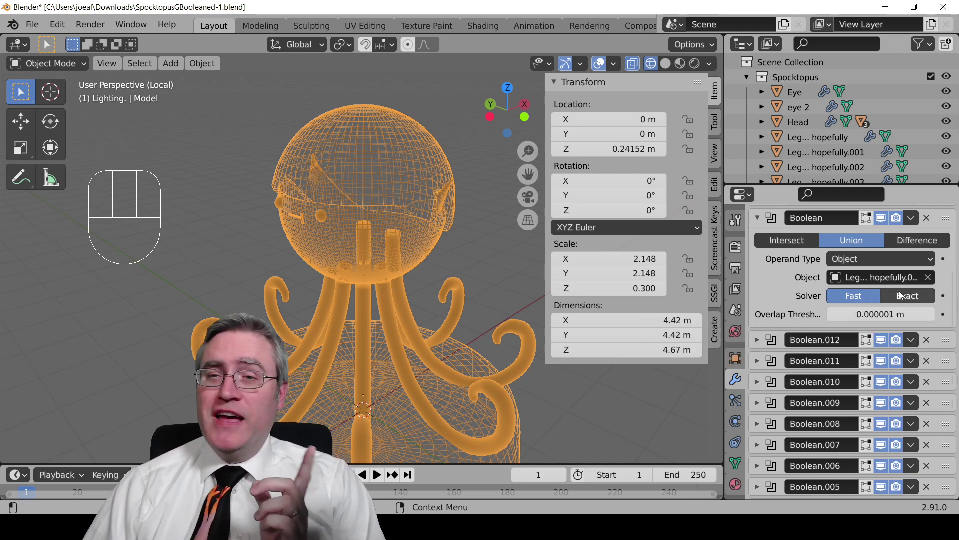
click(763, 219)
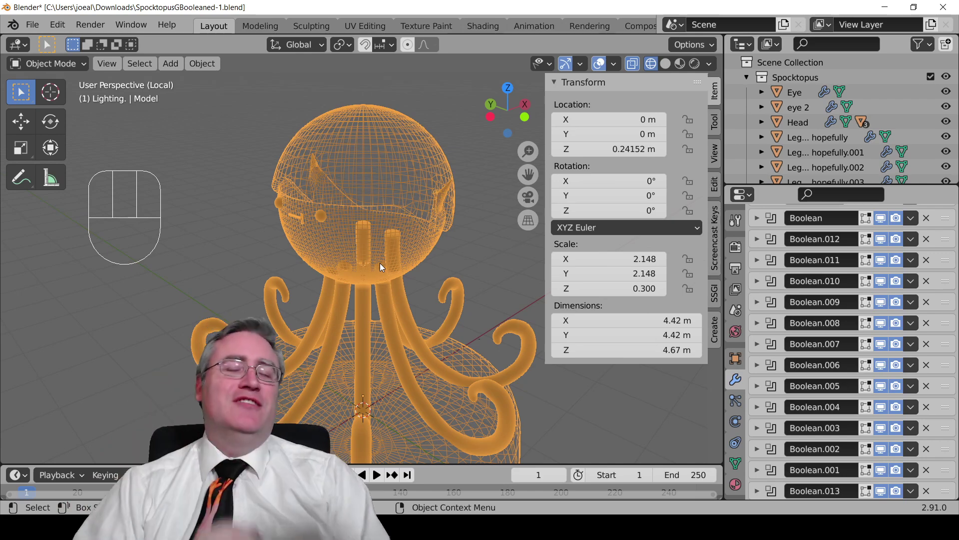
Step: Reselect the whole model from a new angle, showing Subdivision atop its Boolean stack
click(389, 186)
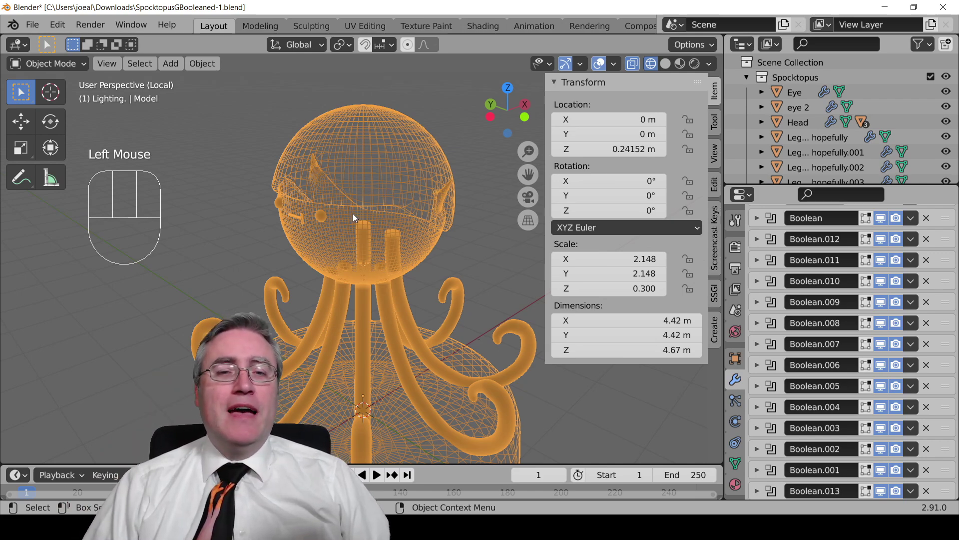
key(KP_Divide)
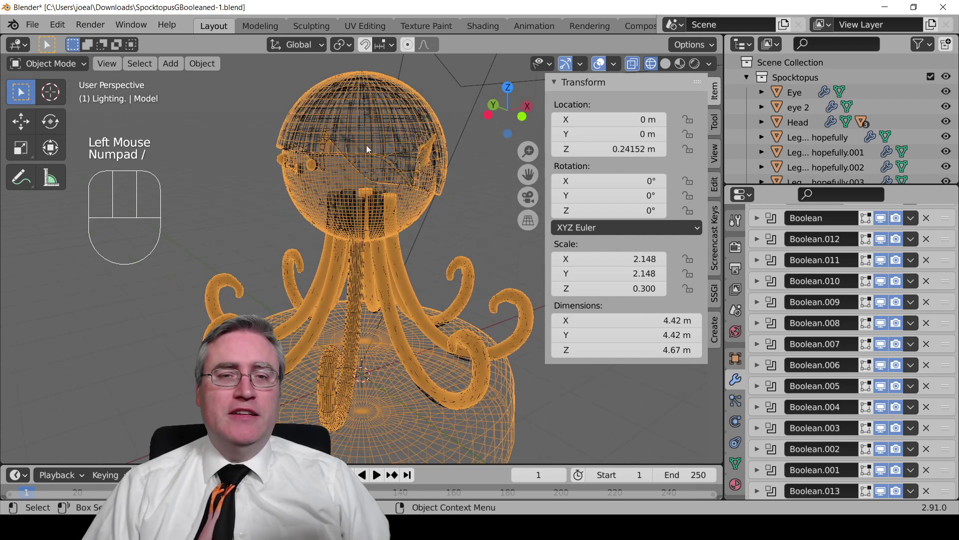
drag(299, 171, 357, 173)
click(396, 128)
click(416, 101)
click(426, 103)
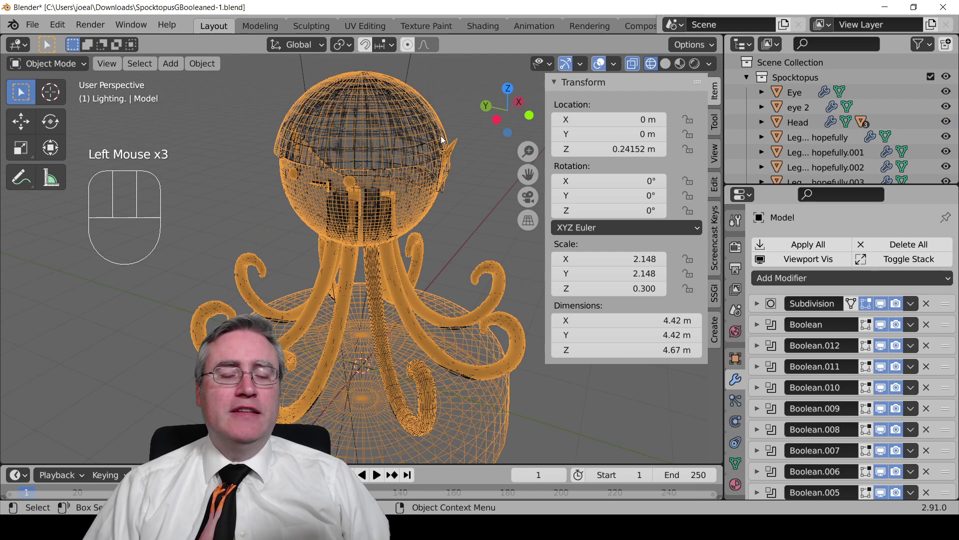
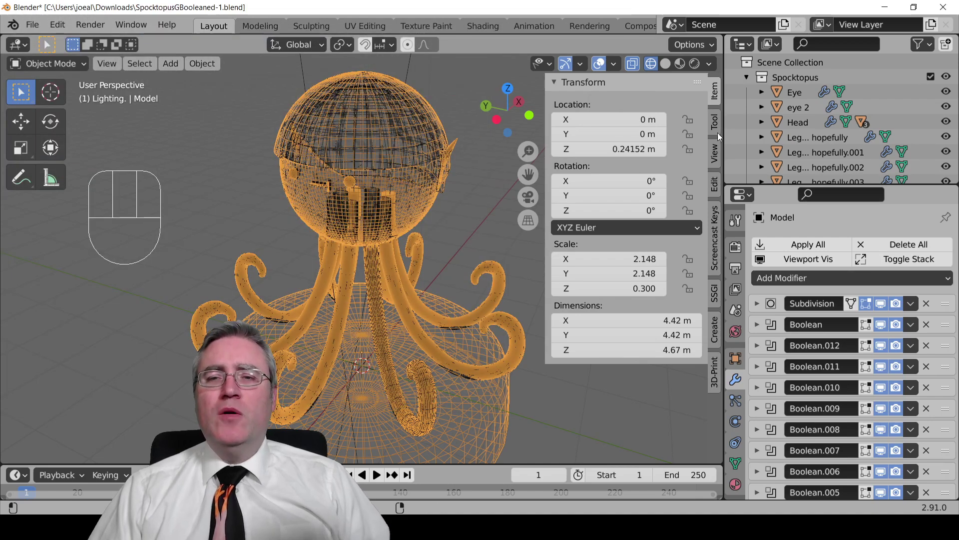
Step: Show the 3D-Print Toolbox in the sidebar with its clean-up and STL export settings
key(n)
key(n)
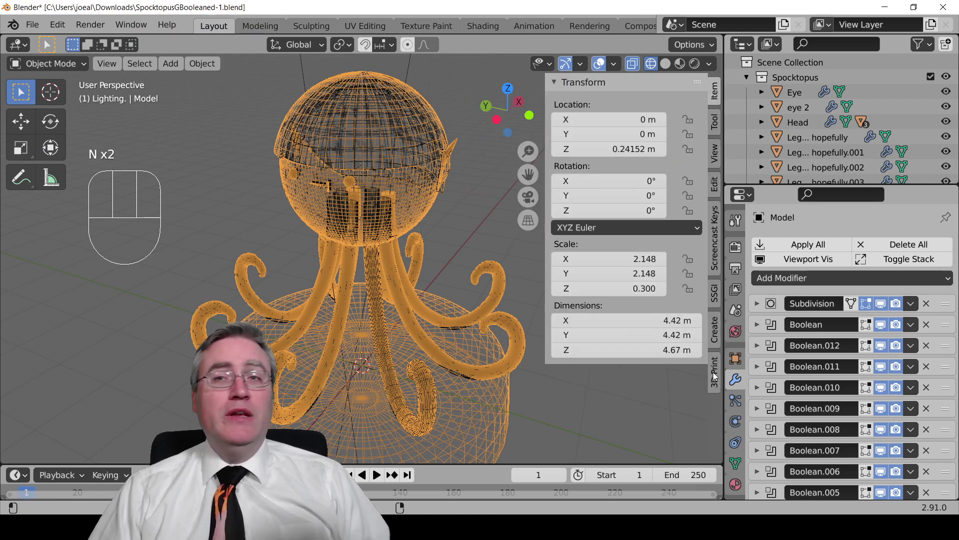
click(718, 377)
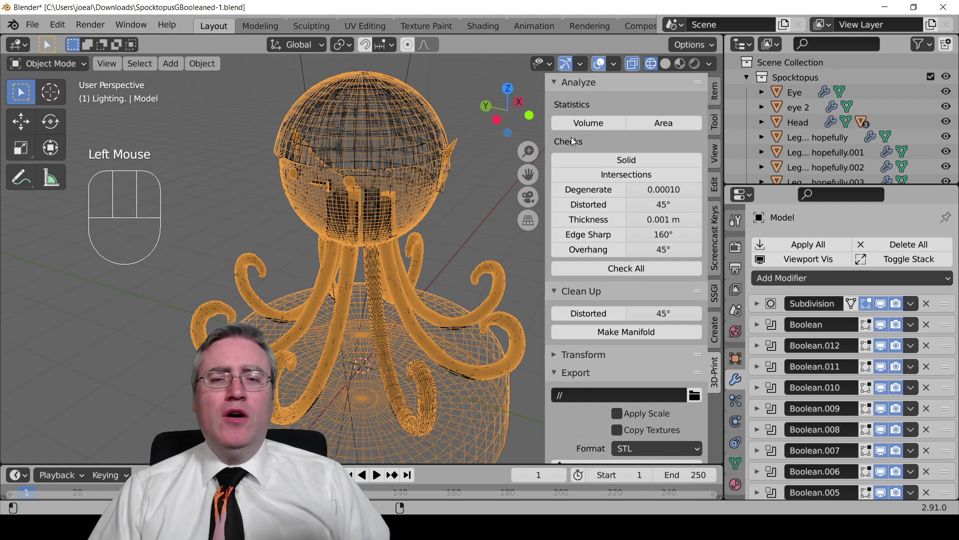
scroll(up, 3)
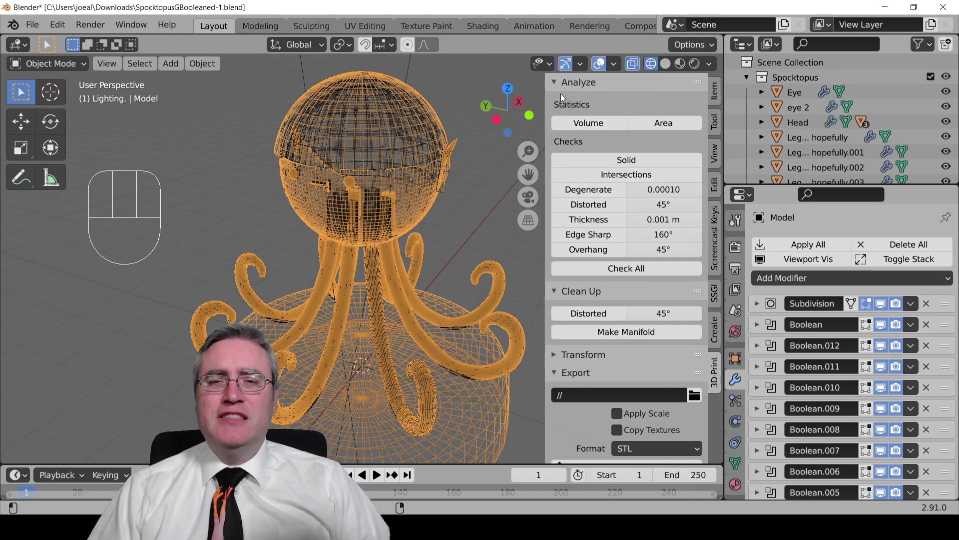
Step: Collapse the Analyze checks and review the Make Manifold clean-up option
click(561, 83)
click(558, 100)
click(558, 100)
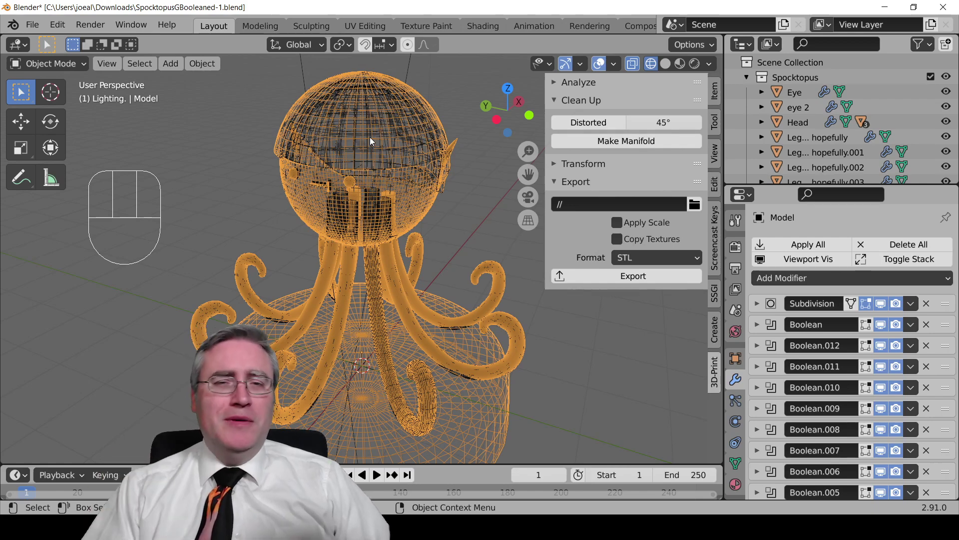
Step: Rename the model to Statue and export it as an STL file to Downloads
key(F2)
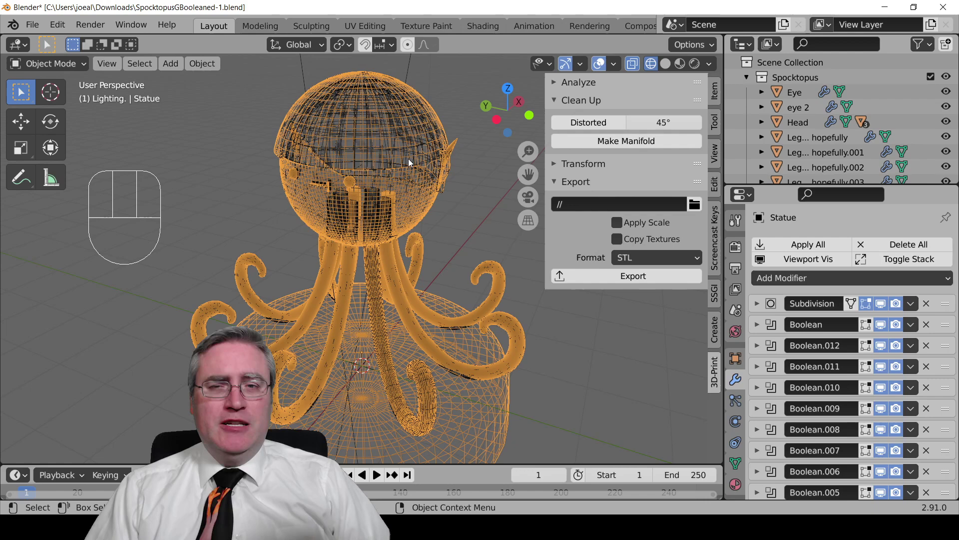
drag(620, 277, 507, 308)
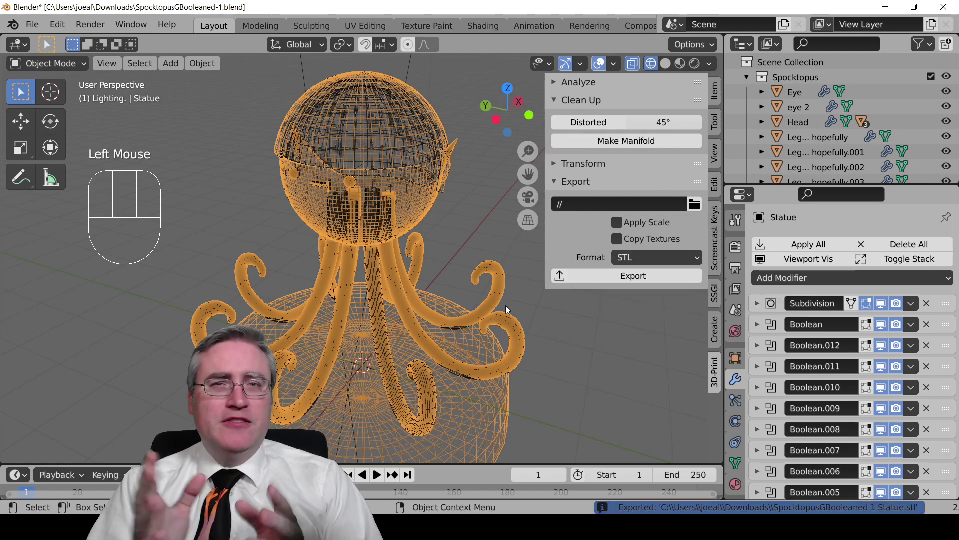